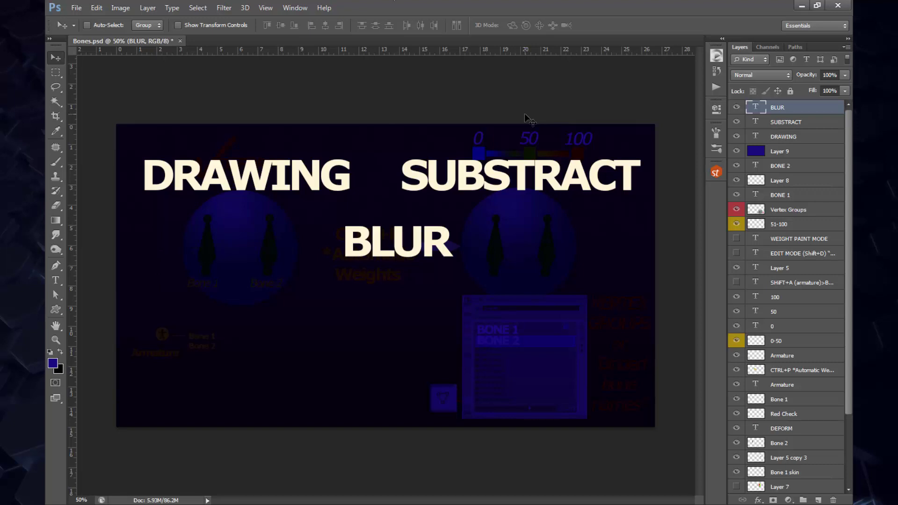
Step: Leave the Photoshop DRAWING/SUBSTRACT/BLUR slide and bring the Blender window back up
left_click(413, 178)
left_click(357, 197)
Step: Parent Suzanne to the armature with automatic weights (Ctrl+P)
key("ctrl+p")
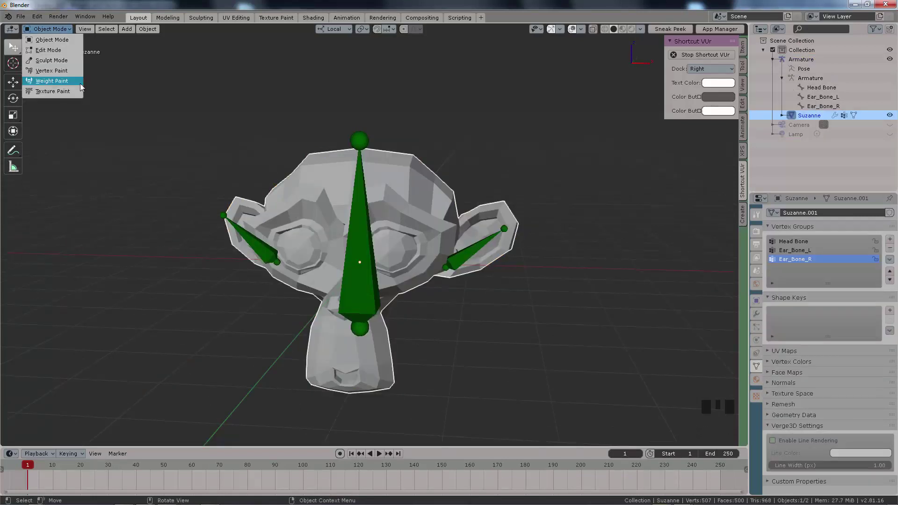
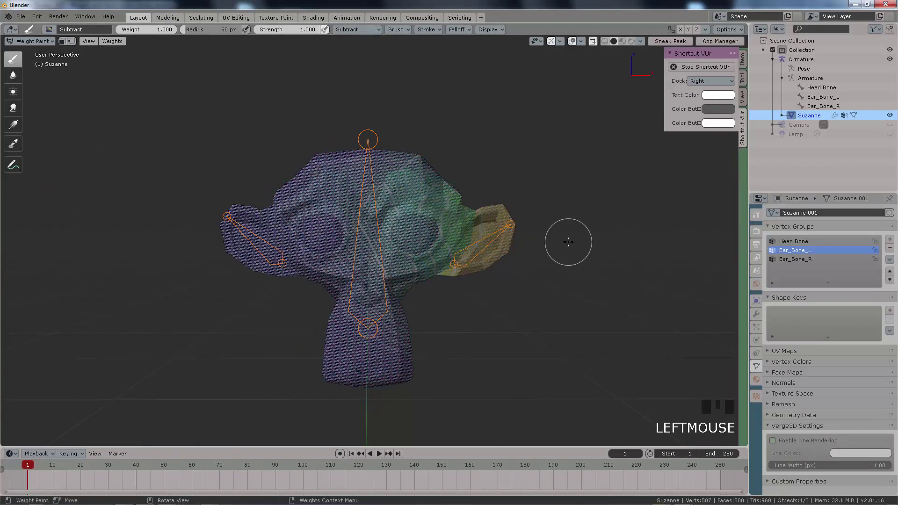
Step: From the front orthographic view, paint full Head Bone weight over the head, leaving both ears unweighted
key("KP_1")
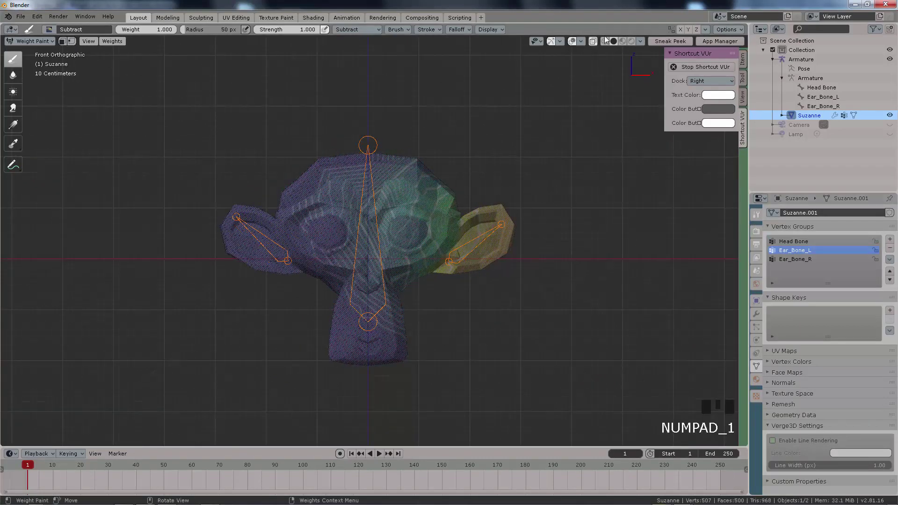
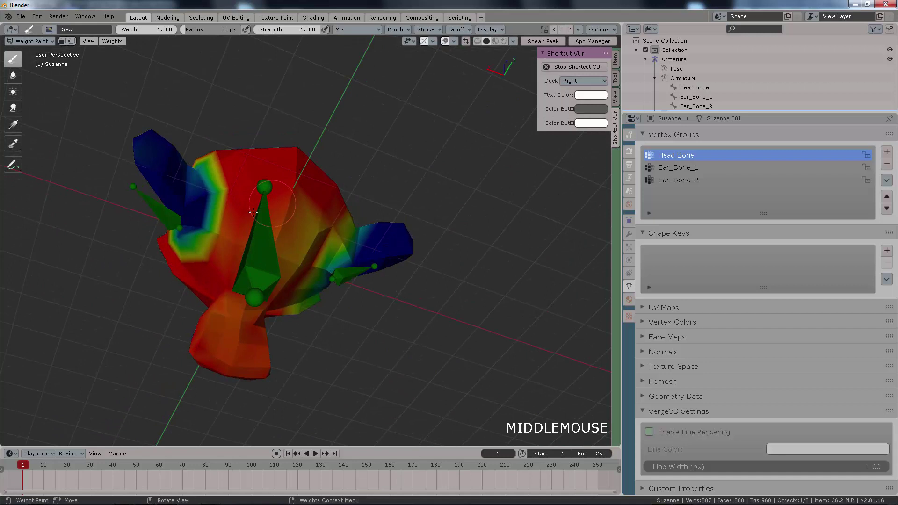
key("KP_1")
Step: In Edit Mode, assign the selected ear vertices to the Head Bone group and adjust the assignment weight
key("Tab")
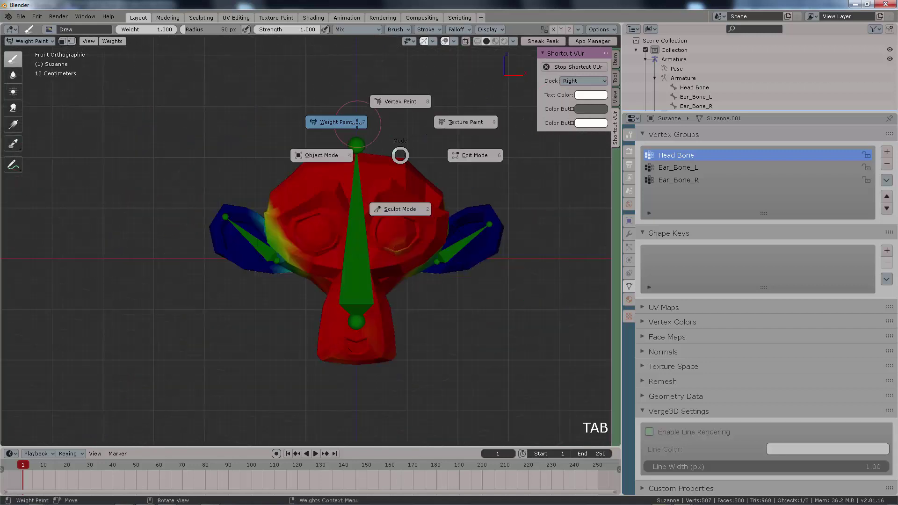
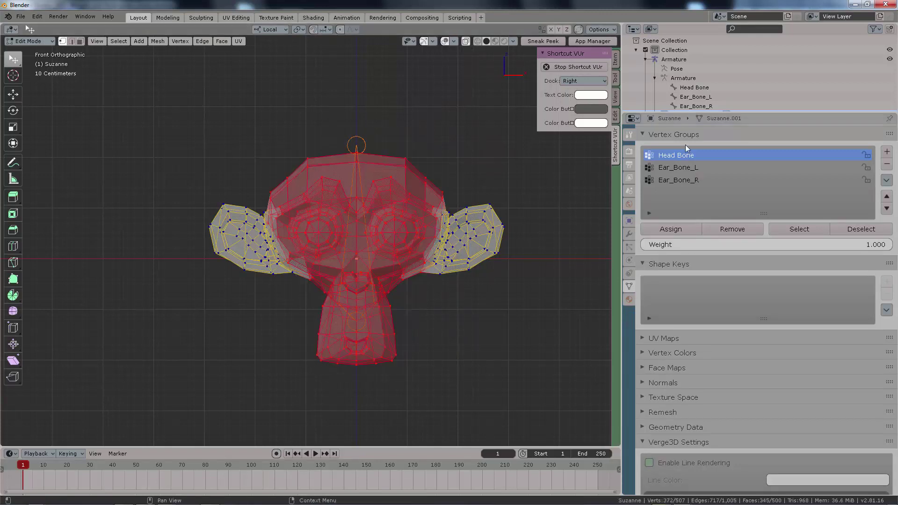
left_click(689, 171)
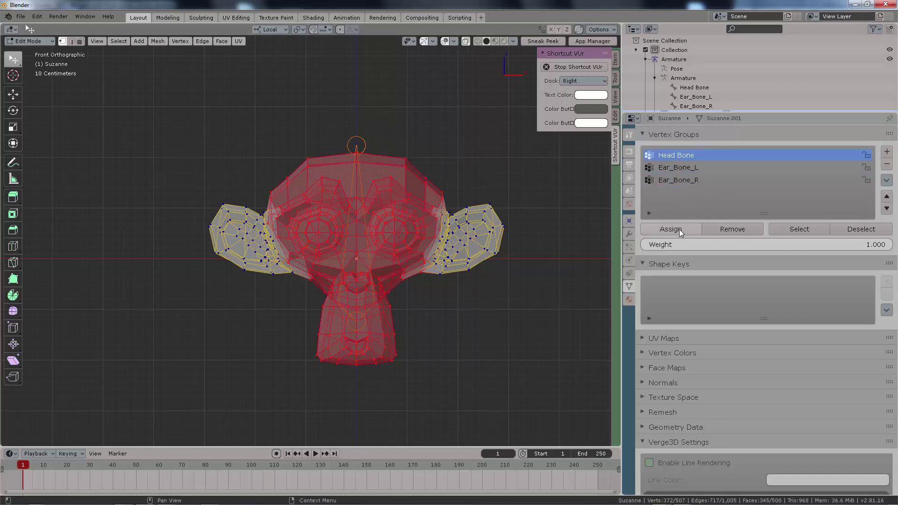
left_click(871, 245)
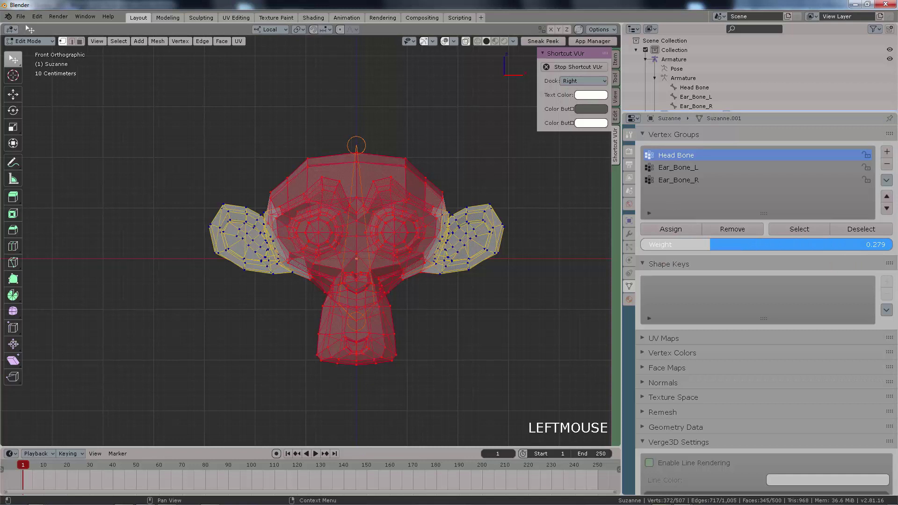
left_click(677, 230)
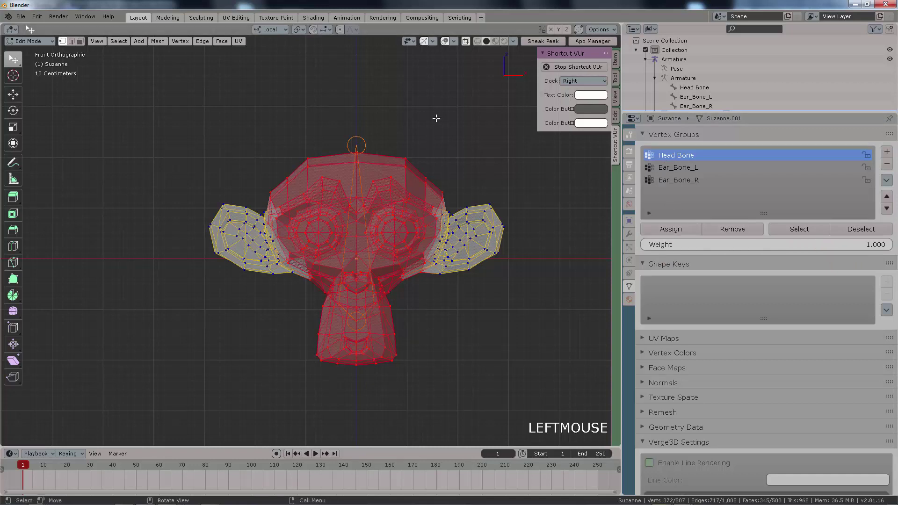
Step: Return to Weight Paint mode showing the head solidly weighted to Head Bone
key("Tab")
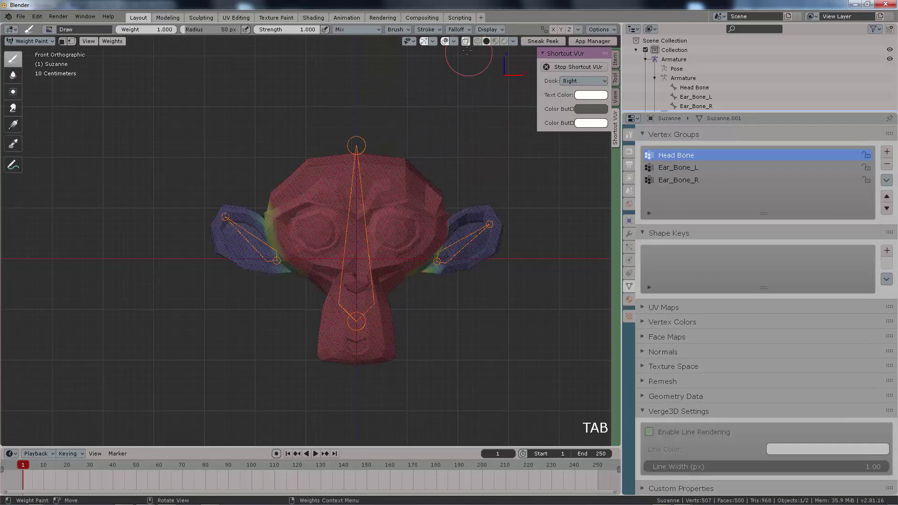
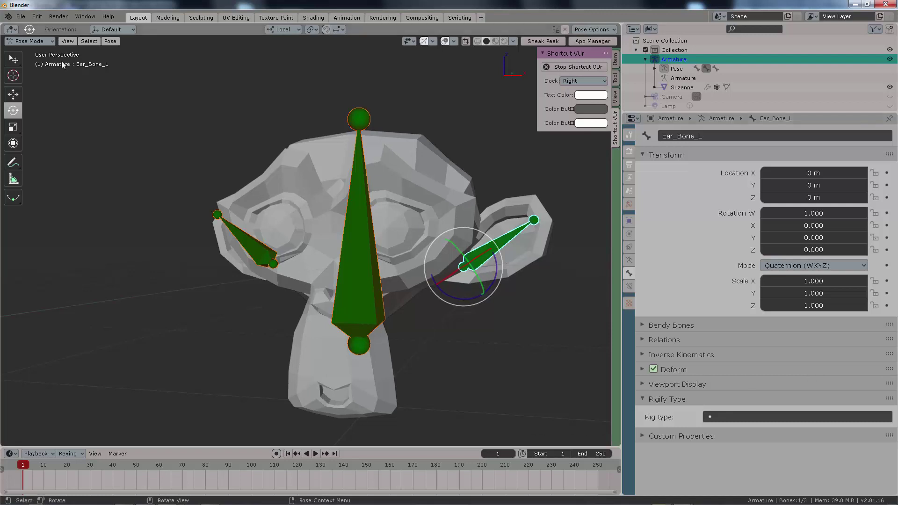
Step: In bone editing, set Head Bone as the left ear bone's parent, keeping Connected off
left_click(43, 44)
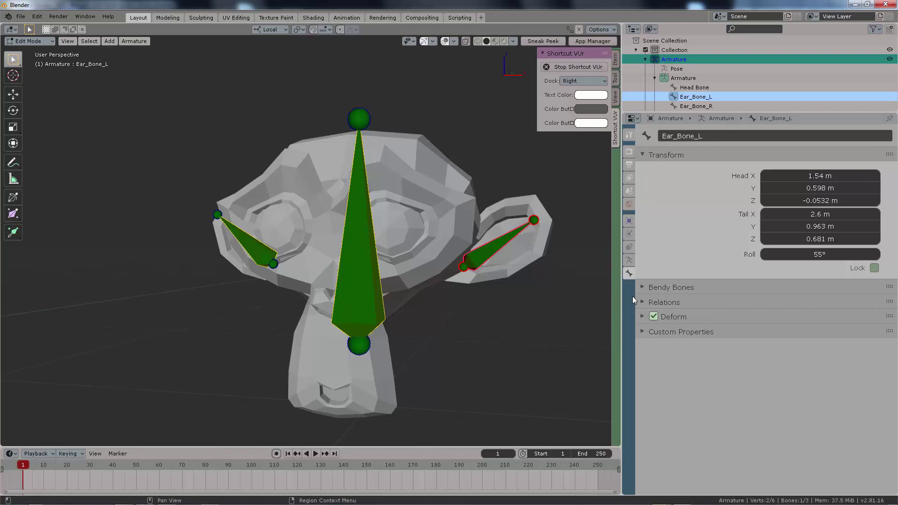
left_click(645, 303)
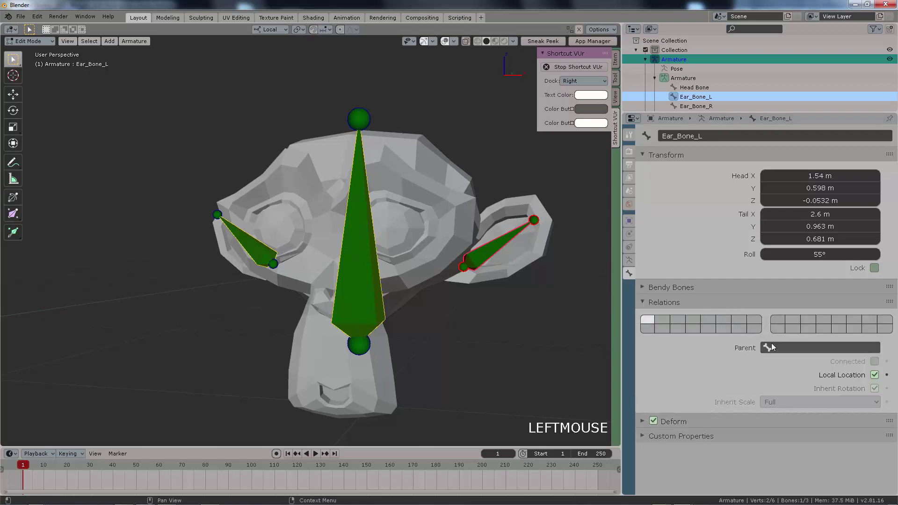
left_click(777, 347)
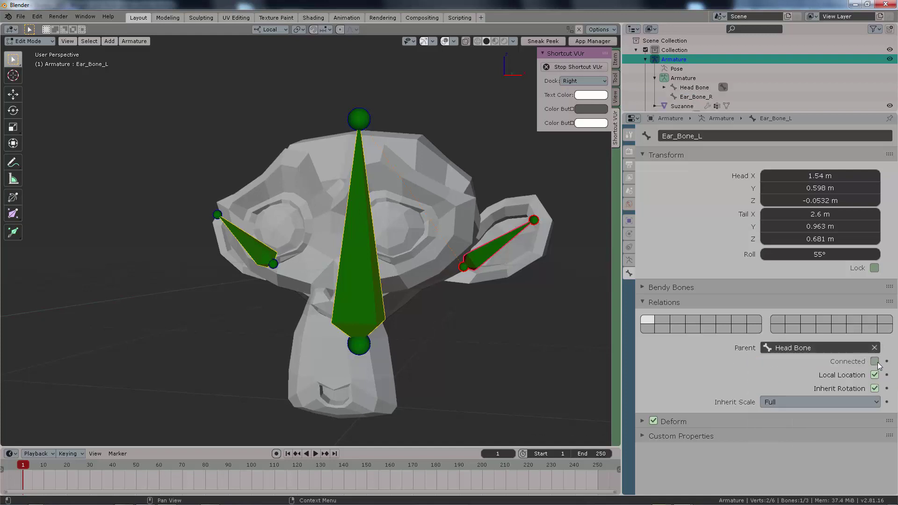
left_click(880, 364)
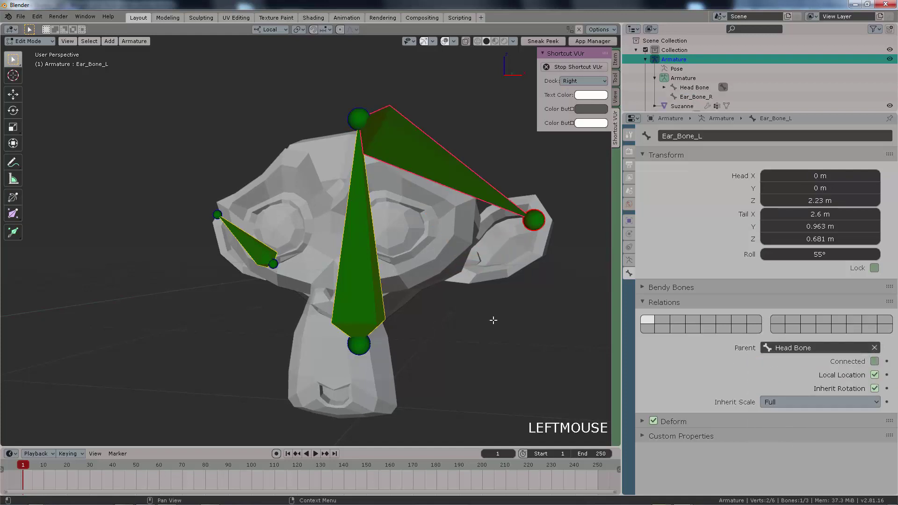
key("ctrl+z")
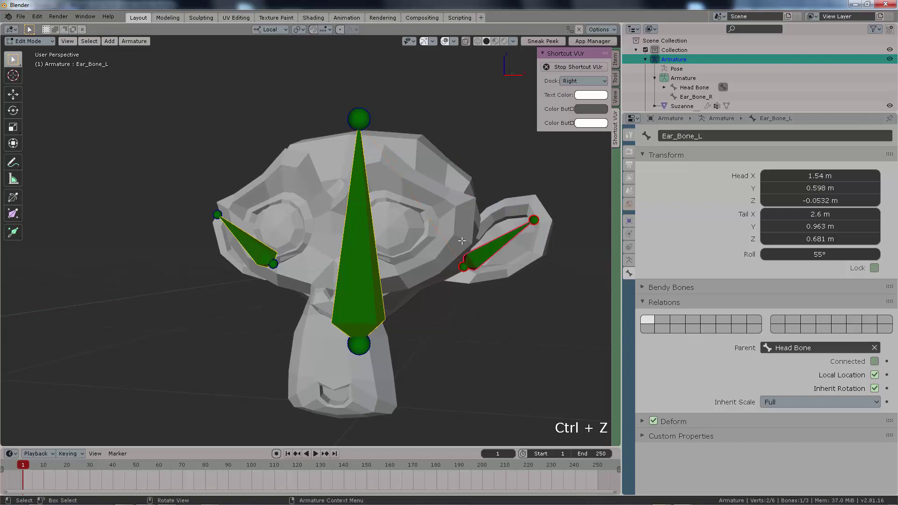
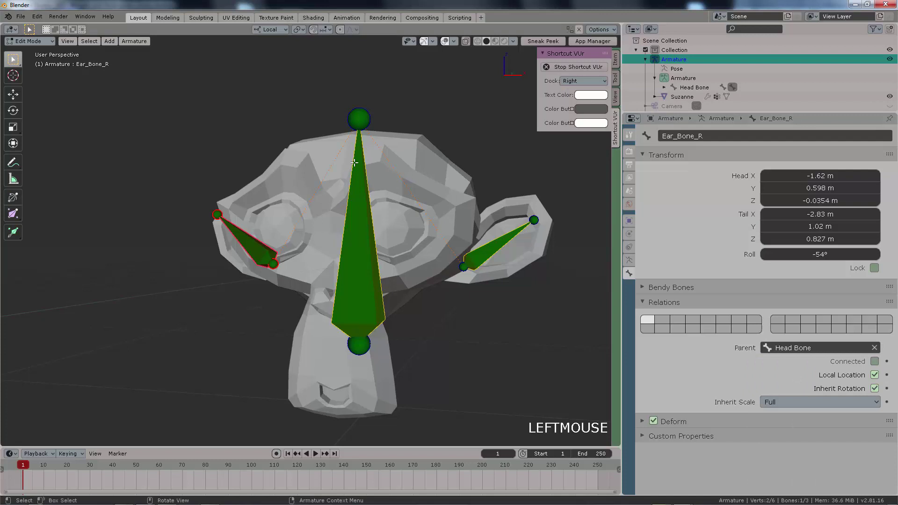
Step: Switch the armature back to Pose Mode with a bone picked for testing
key("Tab")
left_click(365, 252)
key("Tab")
Step: Rotate the Head Bone in Pose Mode to test that head and ears deform together
left_click(361, 272)
key("r")
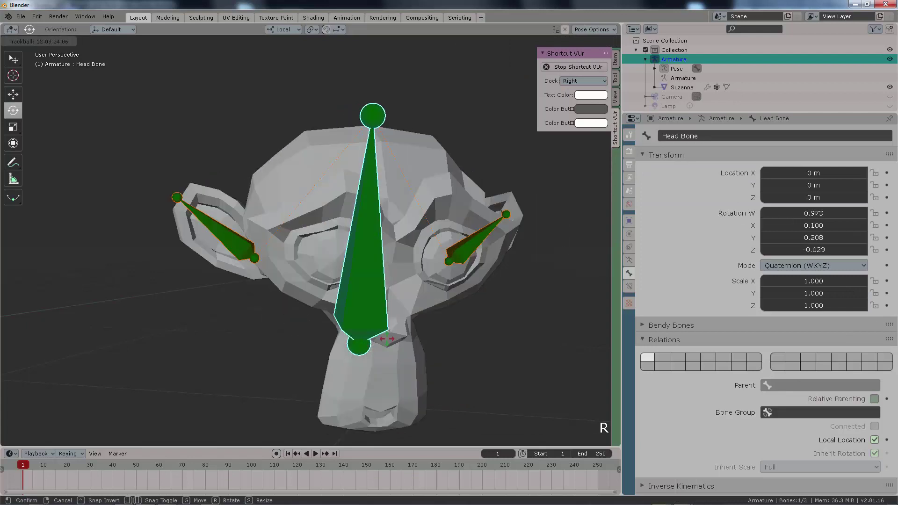
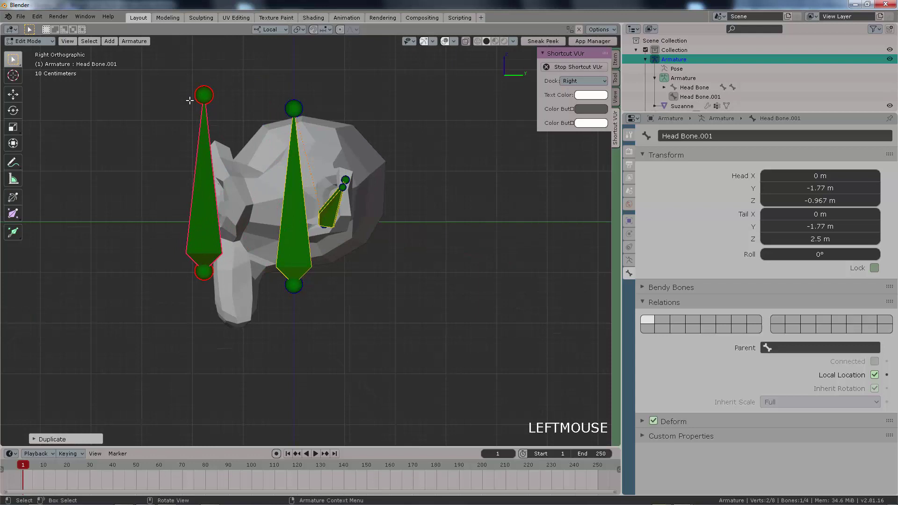
Step: Shrink the duplicated bone into Suzanne's chin and rename it JAW bone
key("g")
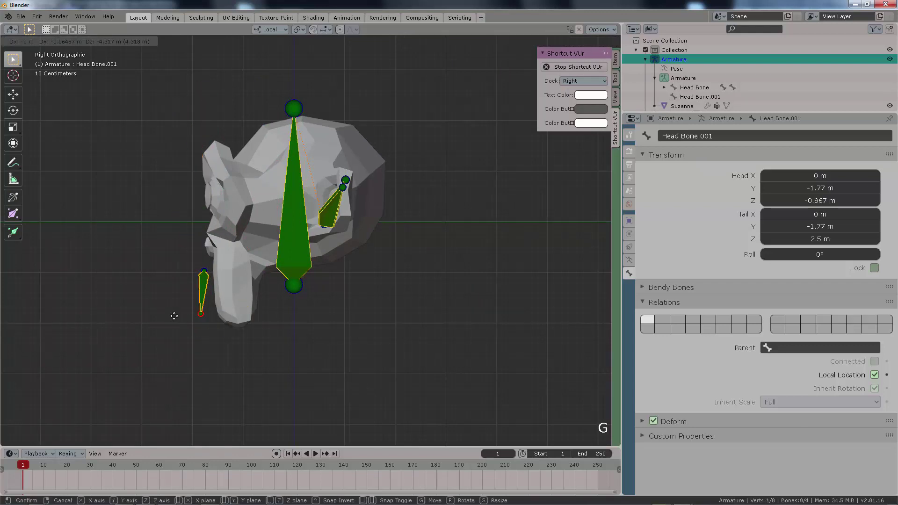
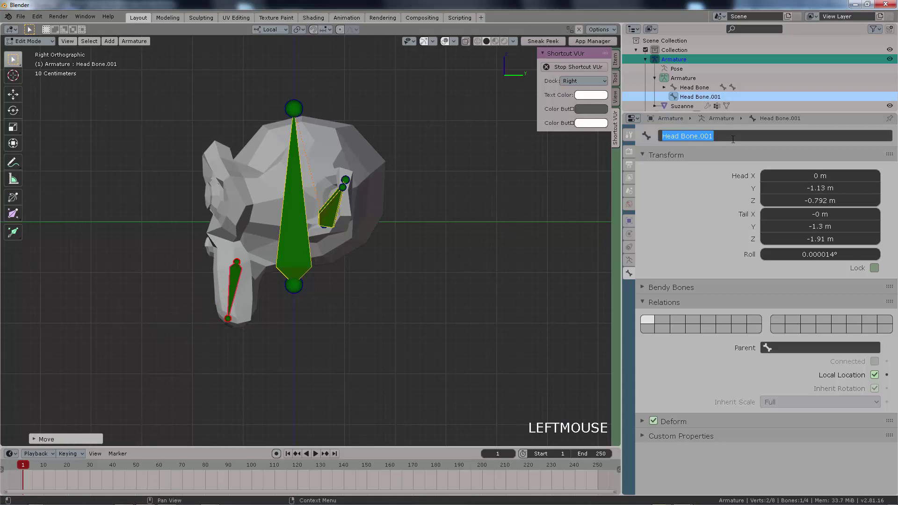
key("BackSpace")
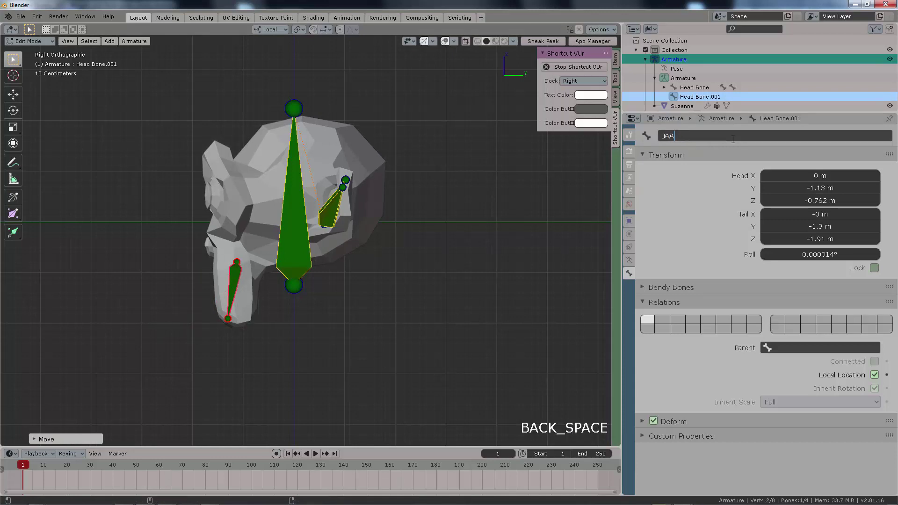
key("Return")
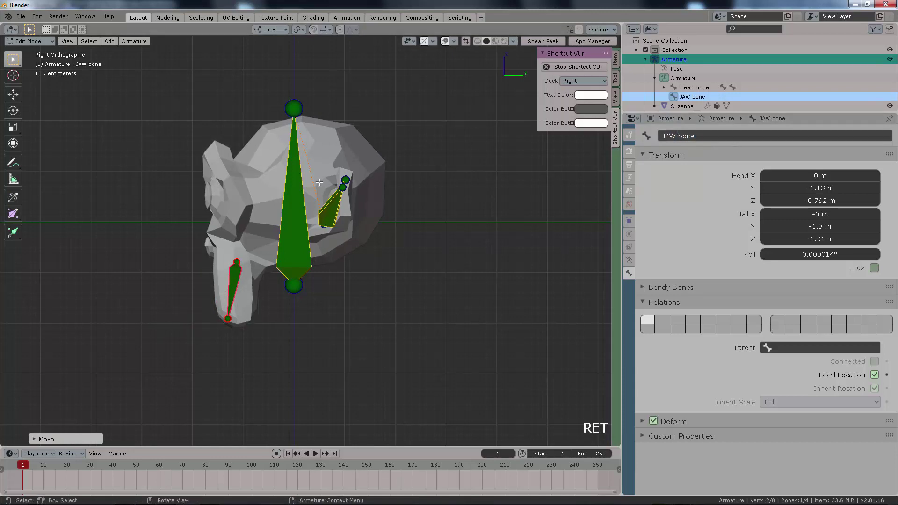
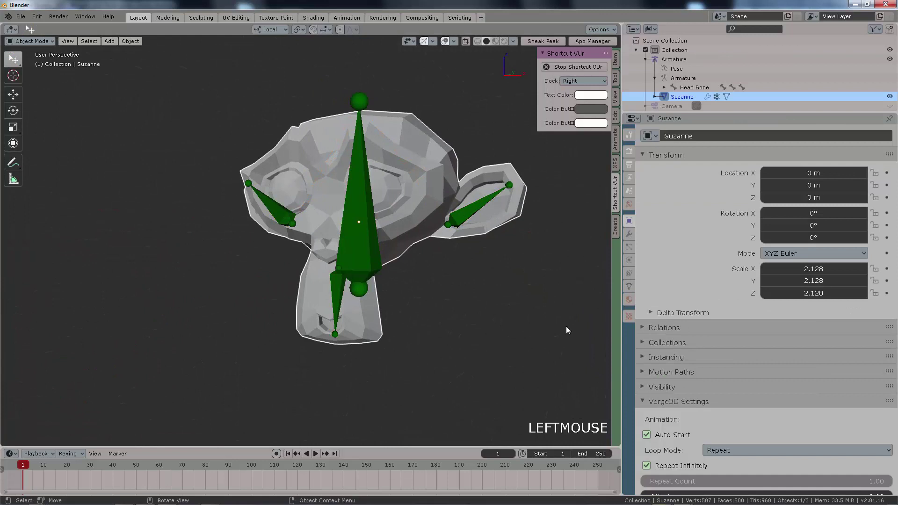
Step: Review Suzanne's vertex groups in Weight Paint, then return to Object Mode
key("Tab")
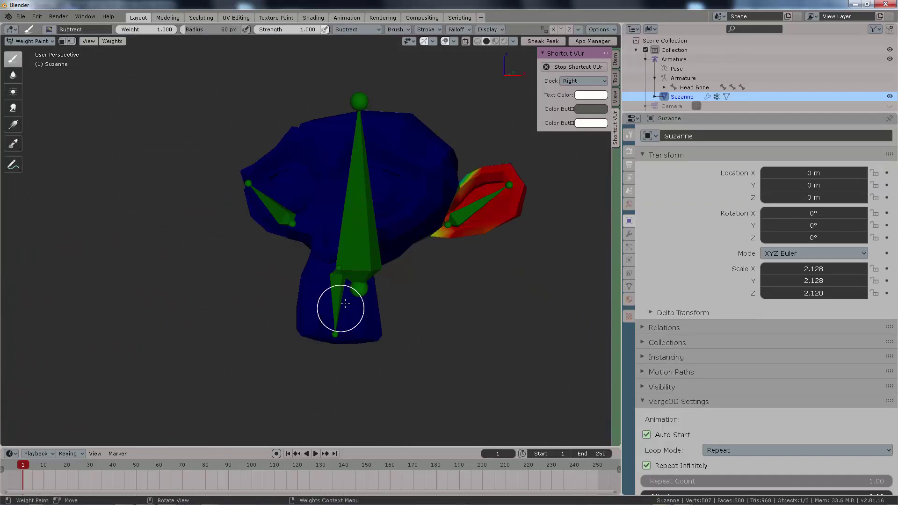
left_click(632, 287)
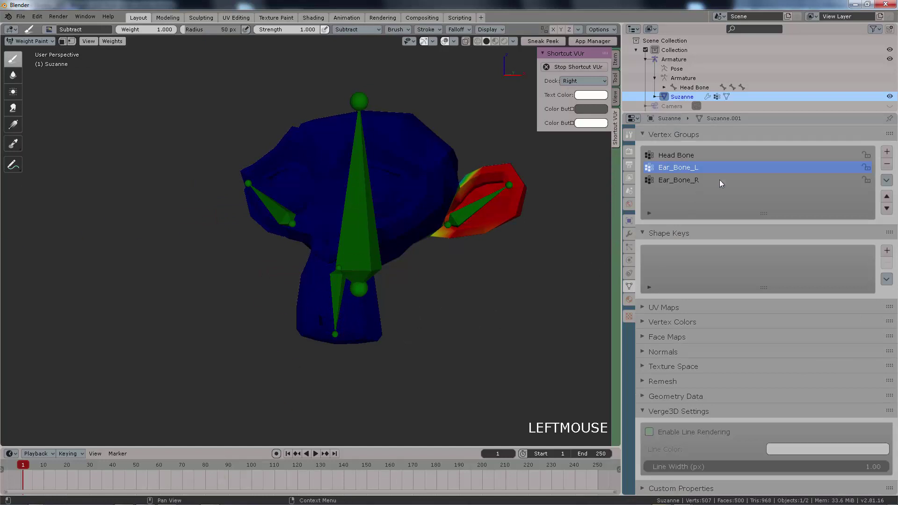
key("Tab")
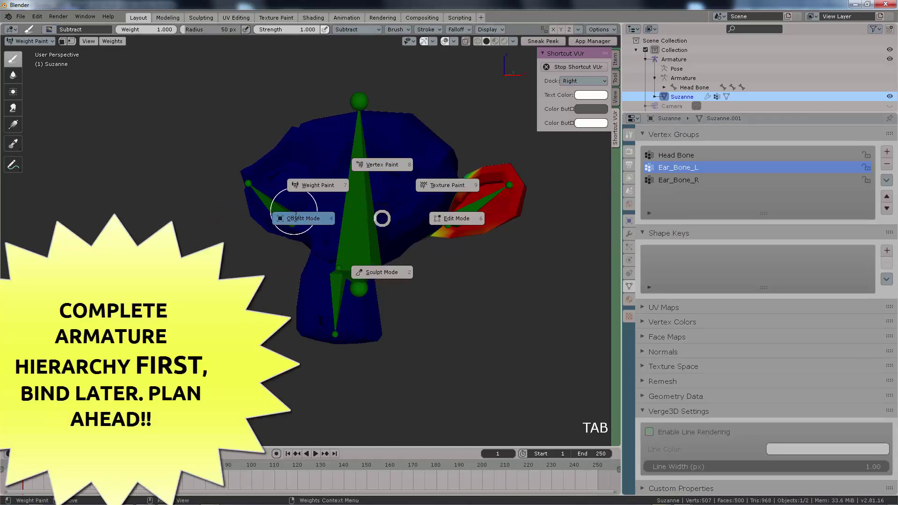
left_click(403, 164)
Step: Select the armature with Suzanne and re-parent with automatic weights (Ctrl+P)
left_click(371, 195)
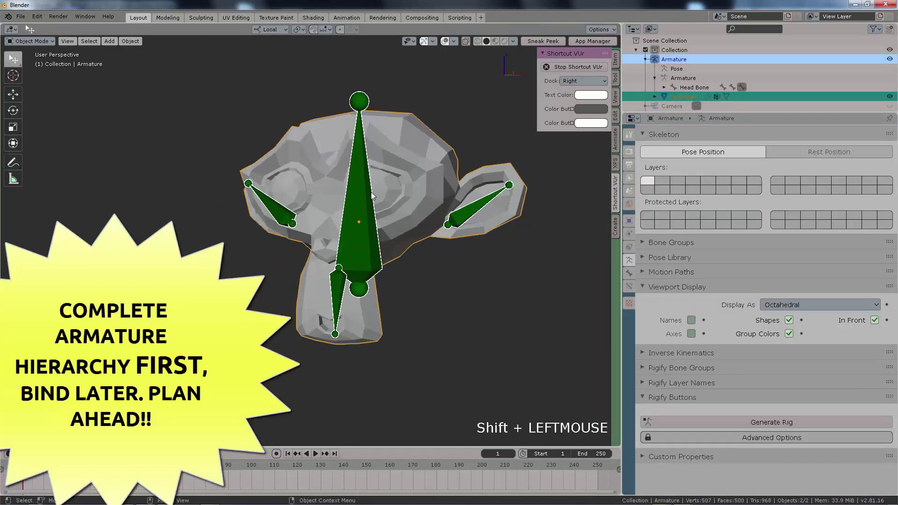
key("ctrl+p")
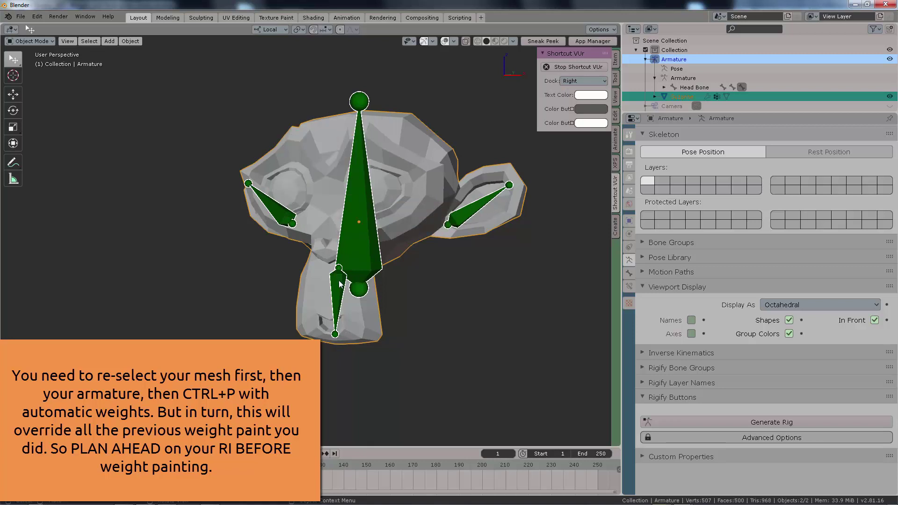
key("ctrl+z")
key("ctrl+p")
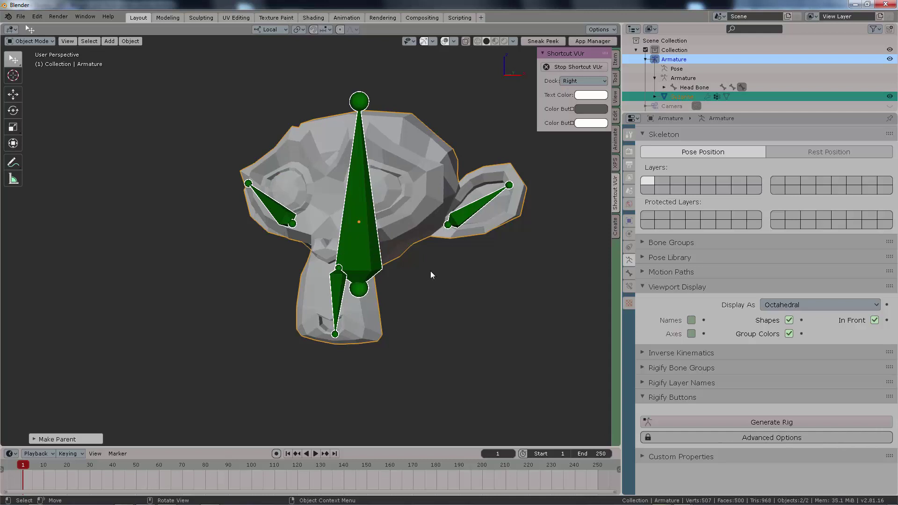
Step: Select Suzanne and inspect the JAW bone vertex group, then go back to Object Mode
left_click(402, 303)
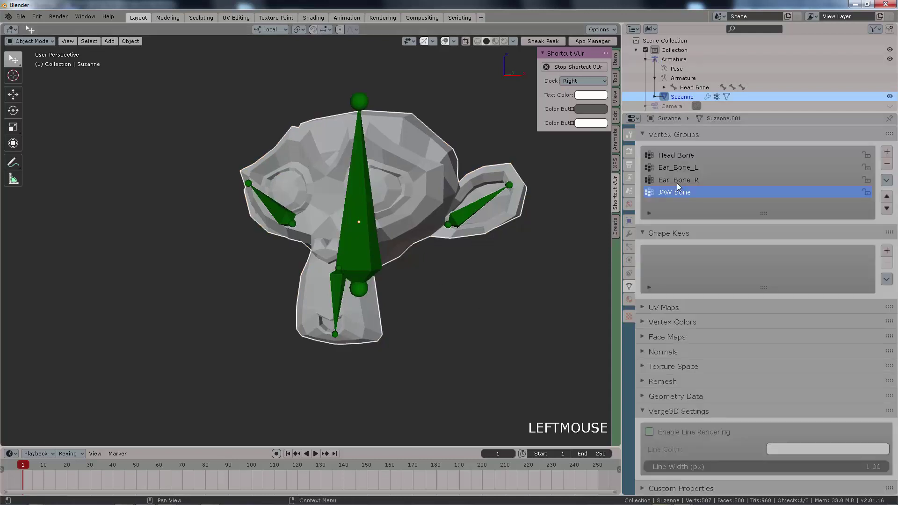
left_click(399, 197)
key("Tab")
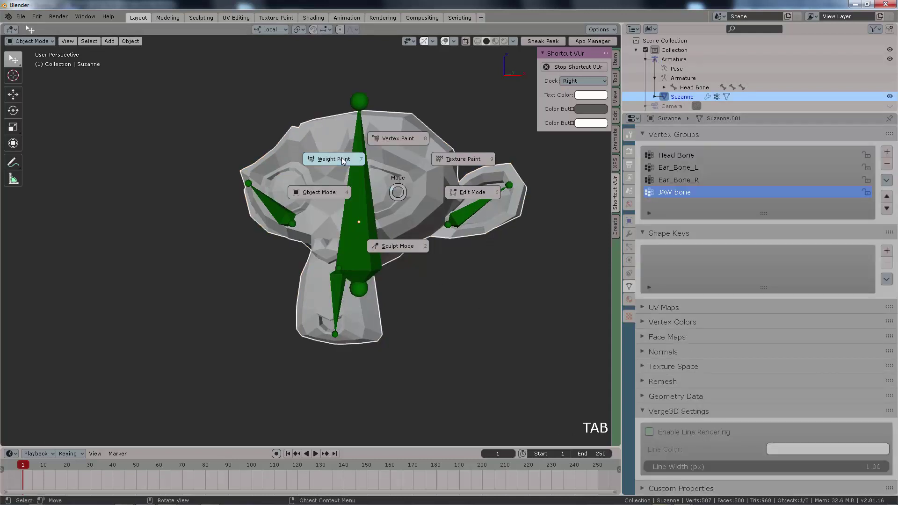
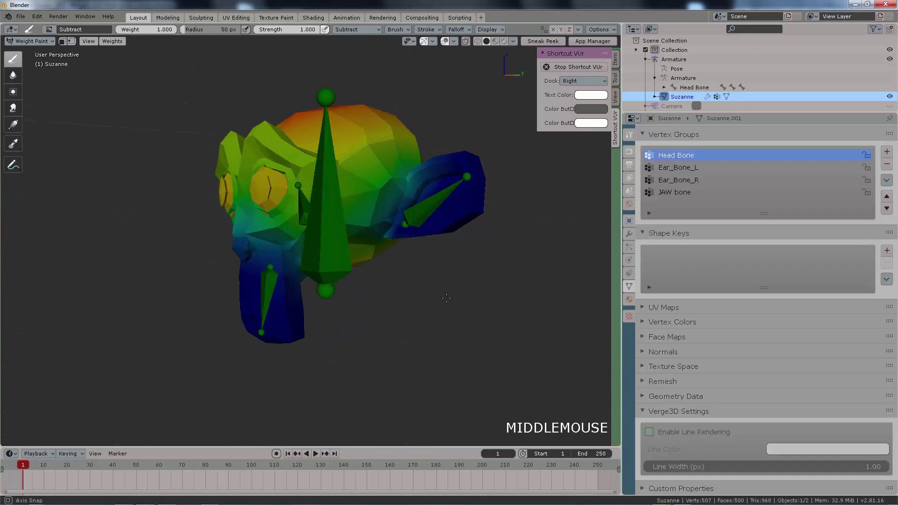
key("ctrl+z")
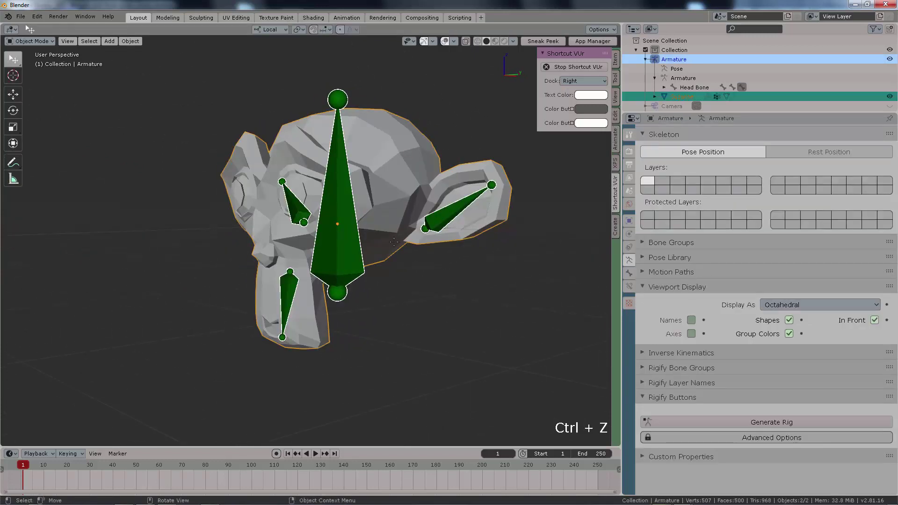
Step: Parent Suzanne to the armature with automatic weights so the JAW bone group gets weights
key("ctrl+p")
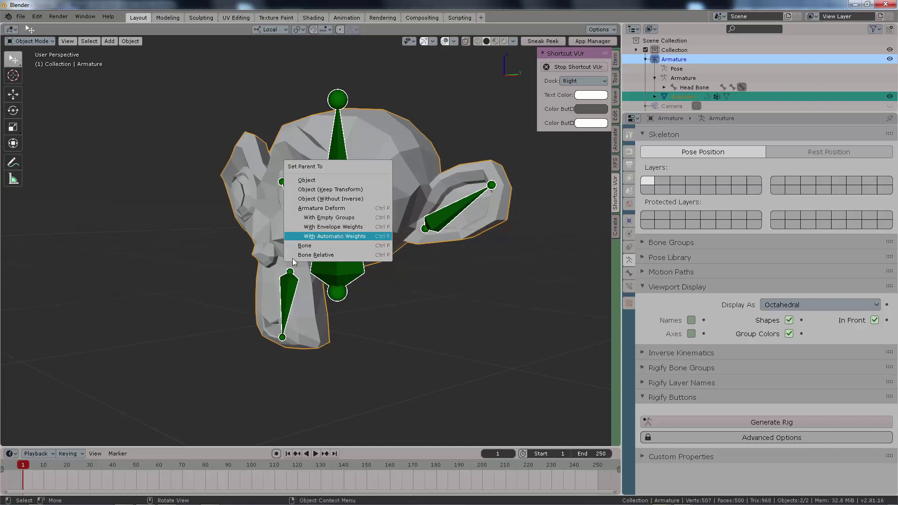
left_click(409, 299)
middle_click(422, 296)
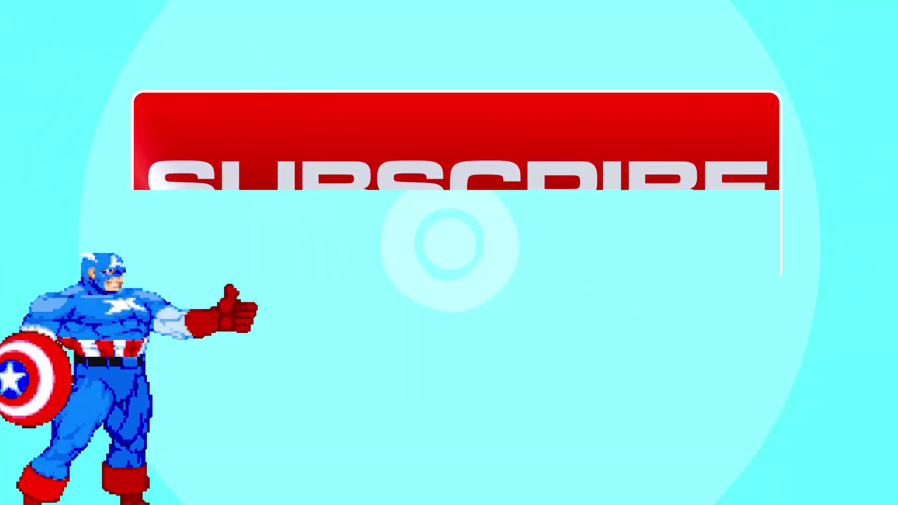